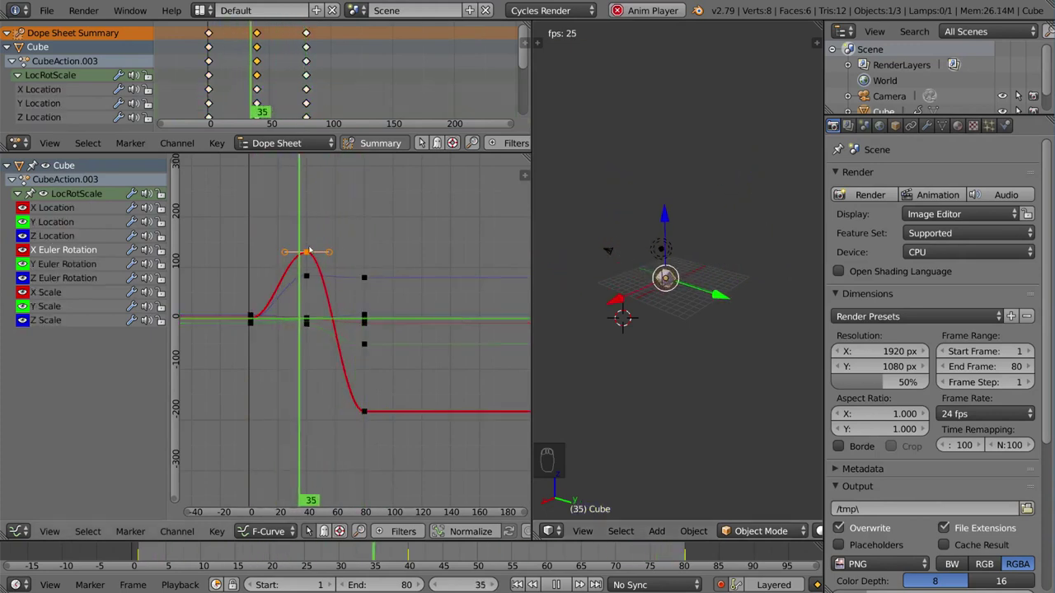
Move the X rotation peak keyframe and widen its handles so the top of the curve rounds out
left_click_drag(309, 253, 386, 260)
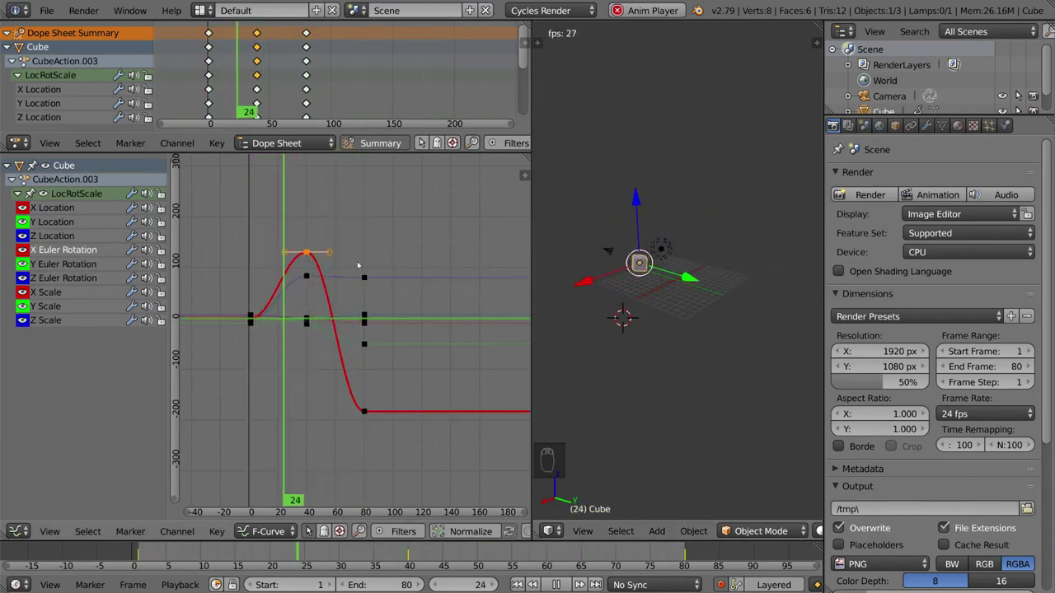
key("g")
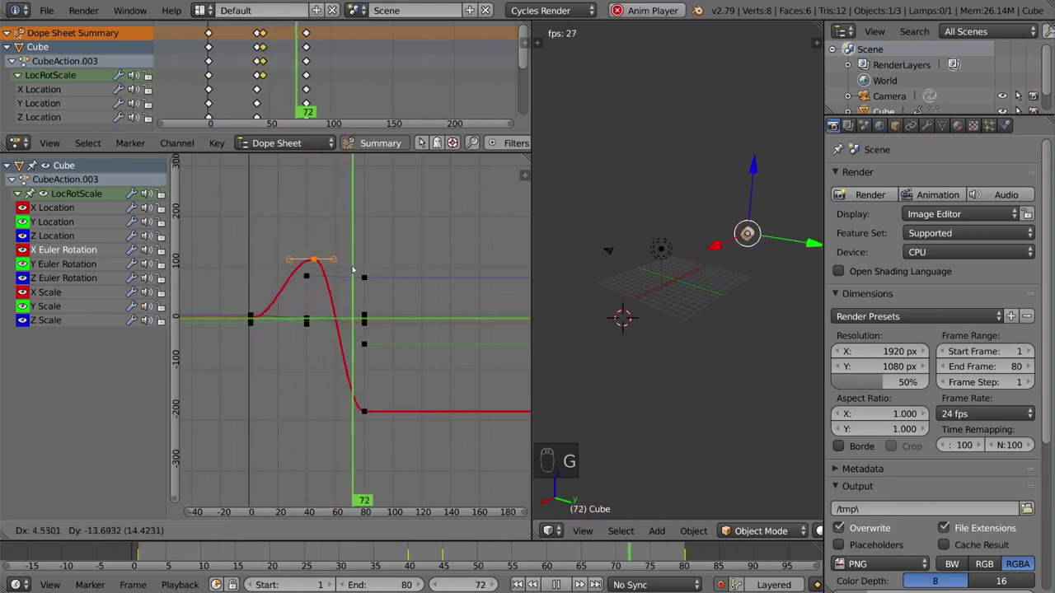
key("r")
key("s")
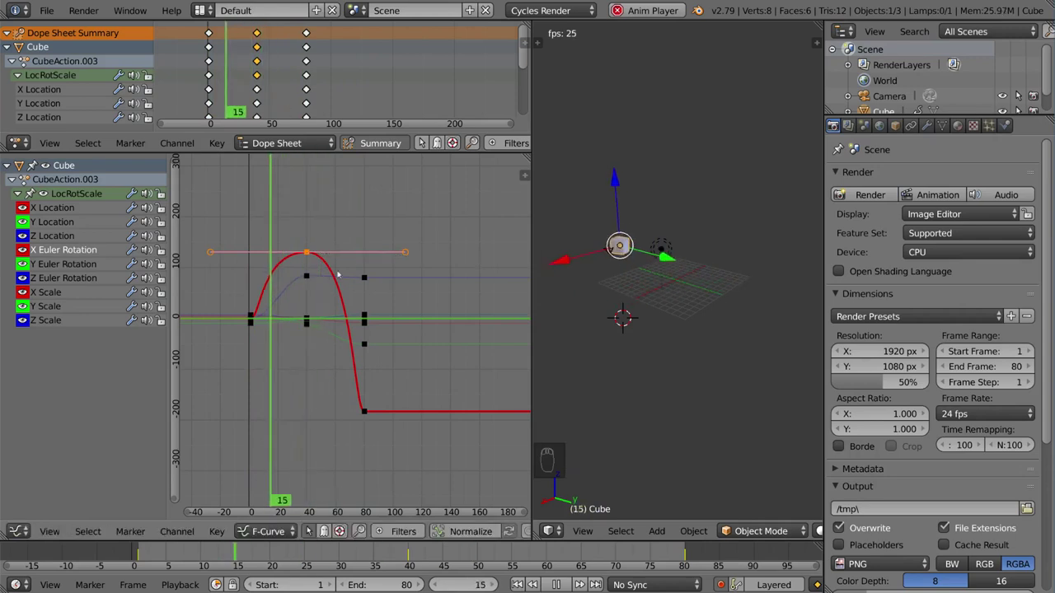
left_click_drag(316, 281, 329, 272)
key("g")
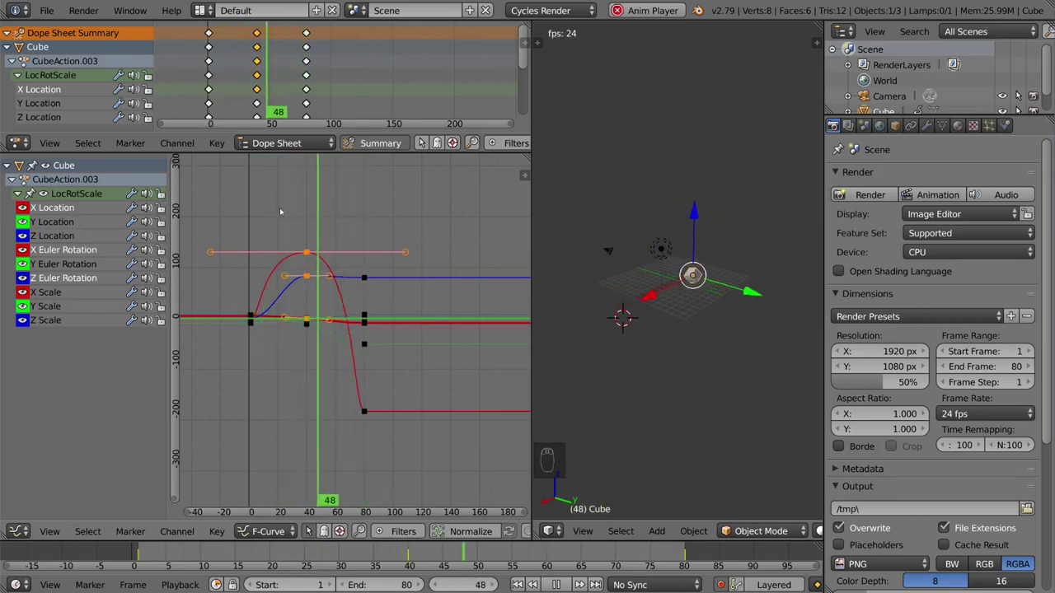
Hide every channel except X Location so only its curve shows in the graph
key("a")
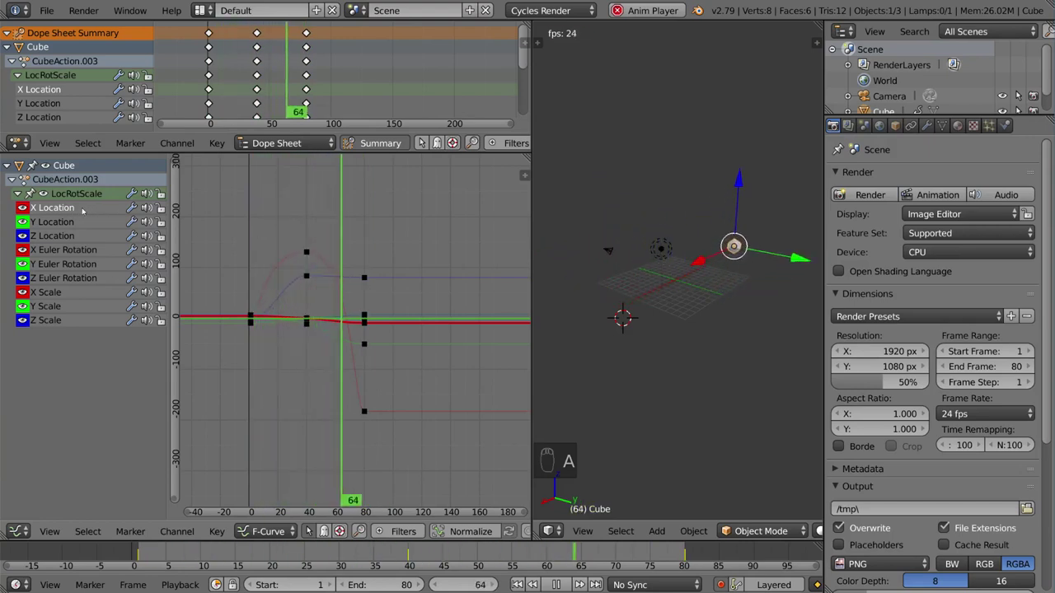
left_click_drag(76, 211, 365, 273)
key("shift+h")
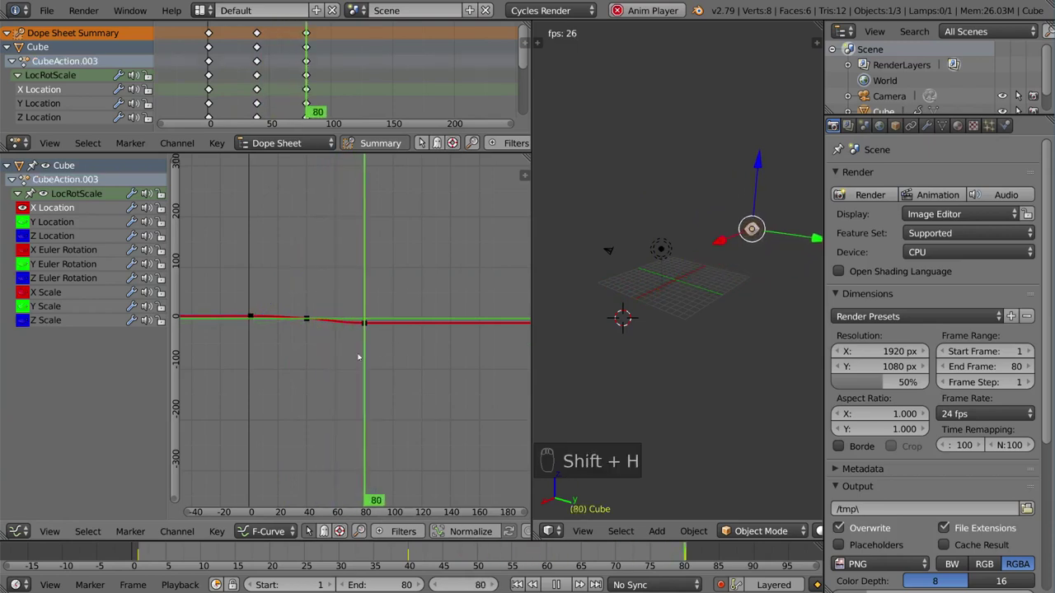
Frame the whole X Location curve and adjust its handles into a smooth ease from about 4.5
key("a")
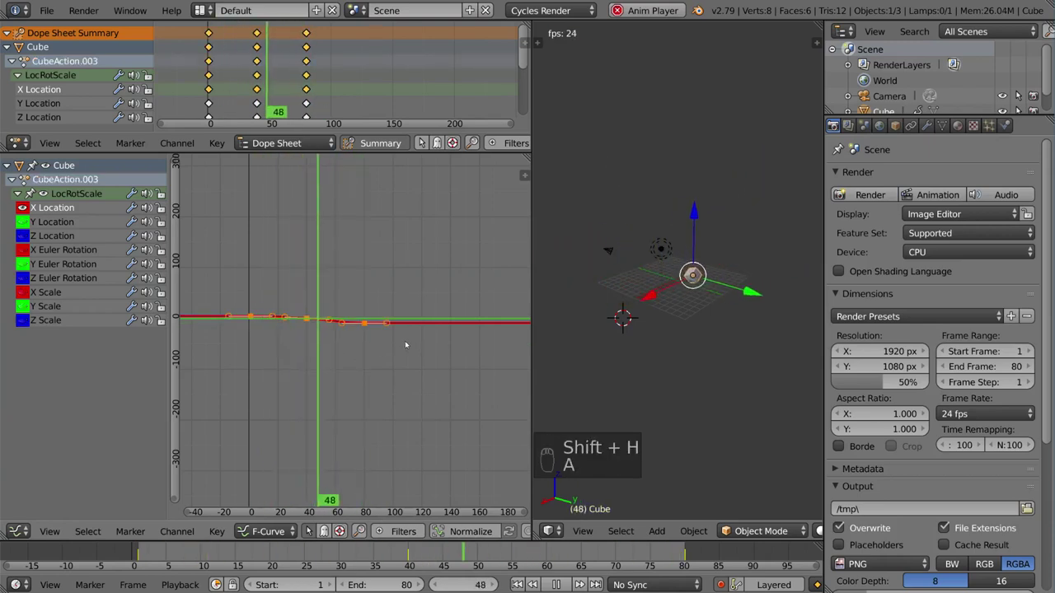
key("Home")
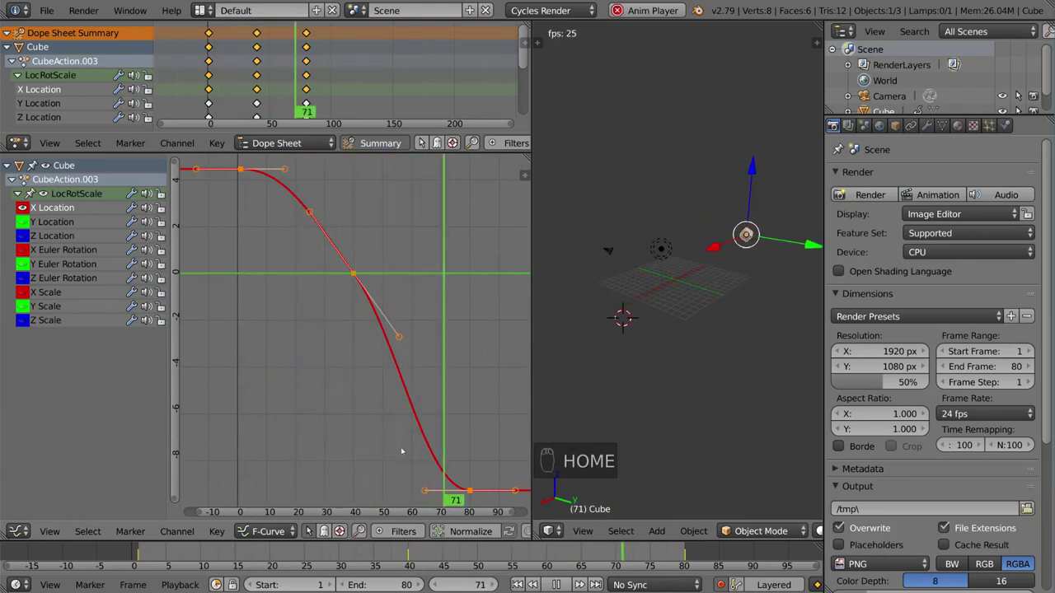
left_click_drag(436, 392, 362, 304)
left_click_drag(362, 304, 399, 381)
key("g")
Drag the end keyframe so the curve settles near -10, leveling off at frame 80
left_click_drag(415, 416, 398, 370)
key("g")
key("o")
key("g")
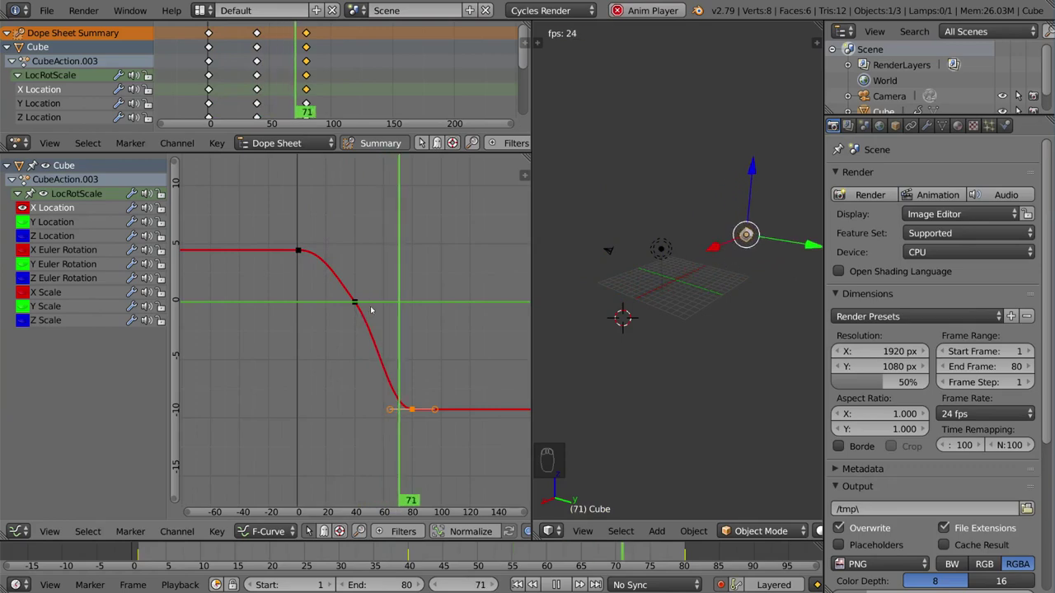
Unhide all channels, frame them, and nudge the rotation peak keyframe
key("alt+h")
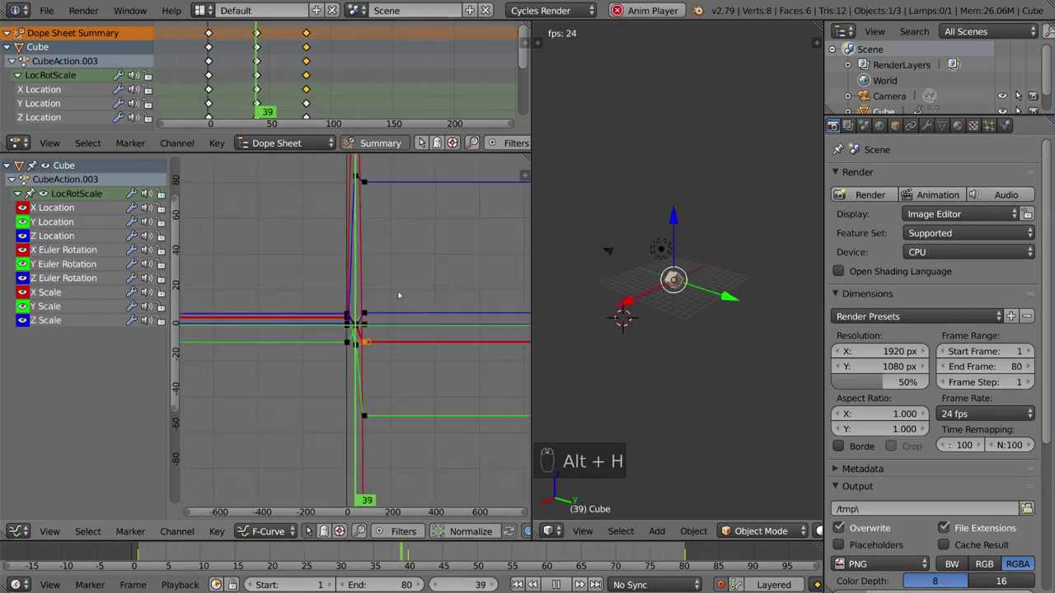
key("Home")
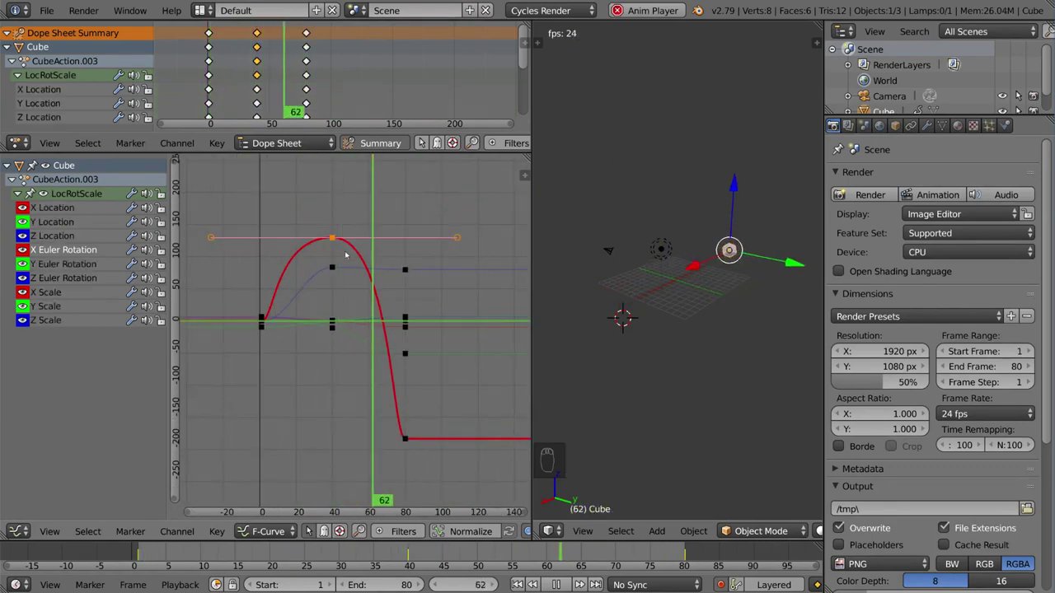
key("shift+d")
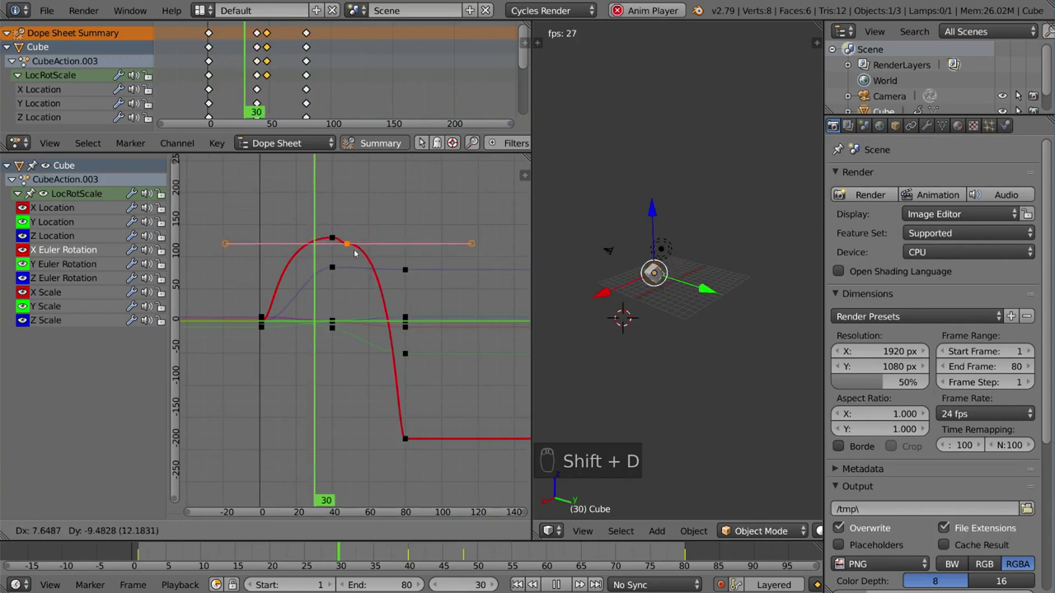
key("r")
key("o")
Insert a keyframe on the descending rotation slope and shorten its handles
key("r")
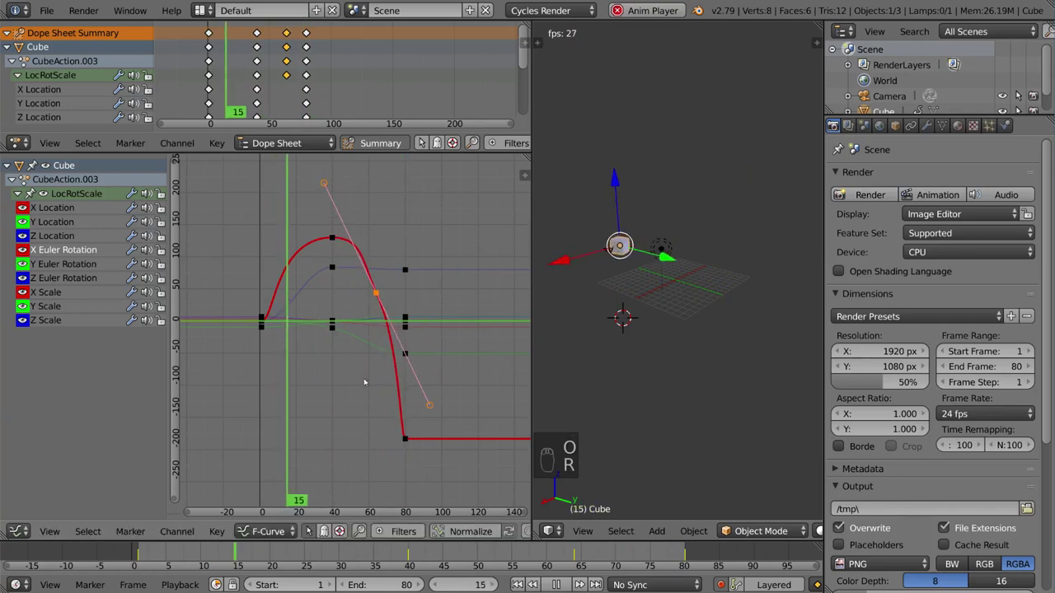
key("s")
key("r")
key("g")
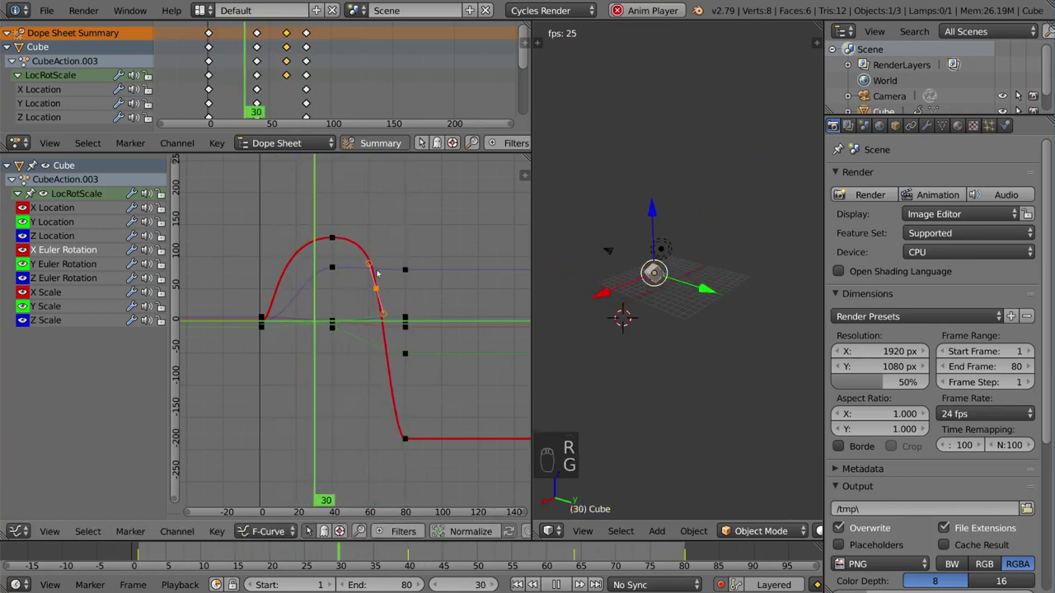
Add several more keyframes between frames 50 and 80 to turn the drop into wobbly bumps
key("shift+d")
key("shift+d")
key("shift+d")
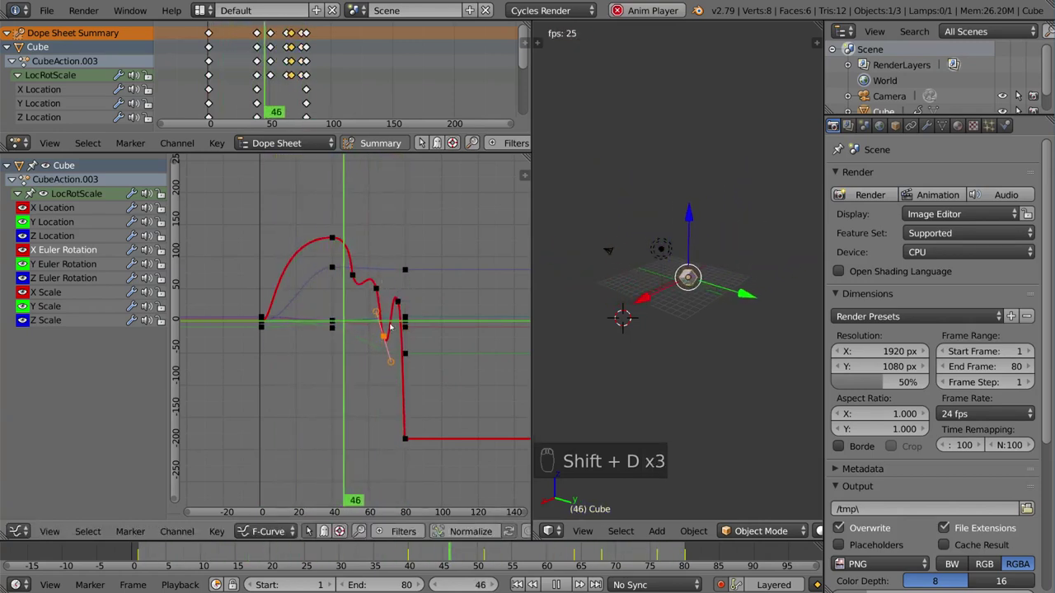
key("shift+d")
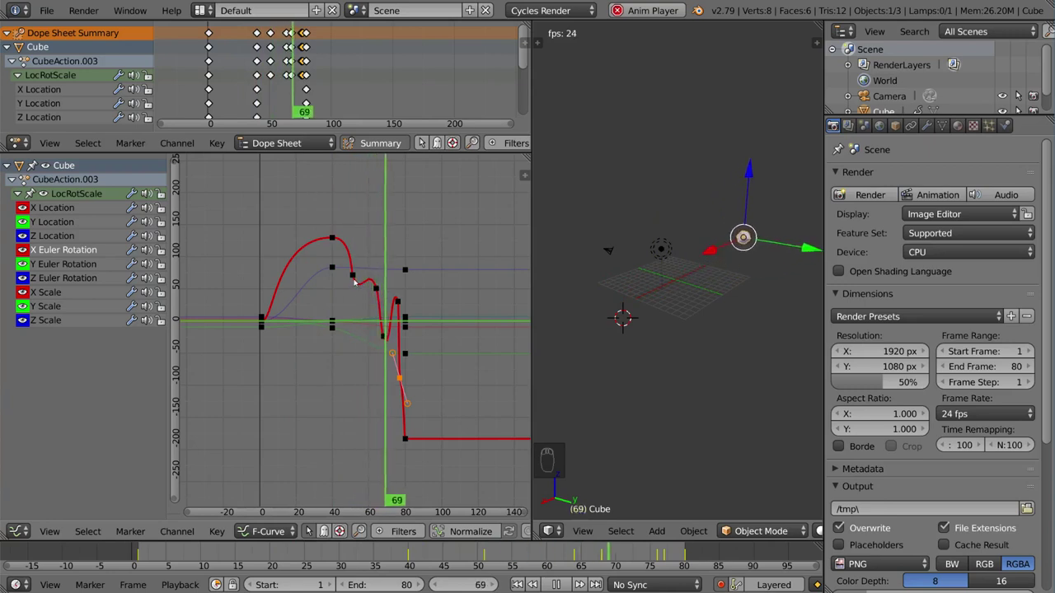
Select the wobble keyframes between frames 40 and 80 and experiment with rotating and moving them
left_click_drag(359, 278, 444, 346)
key("r")
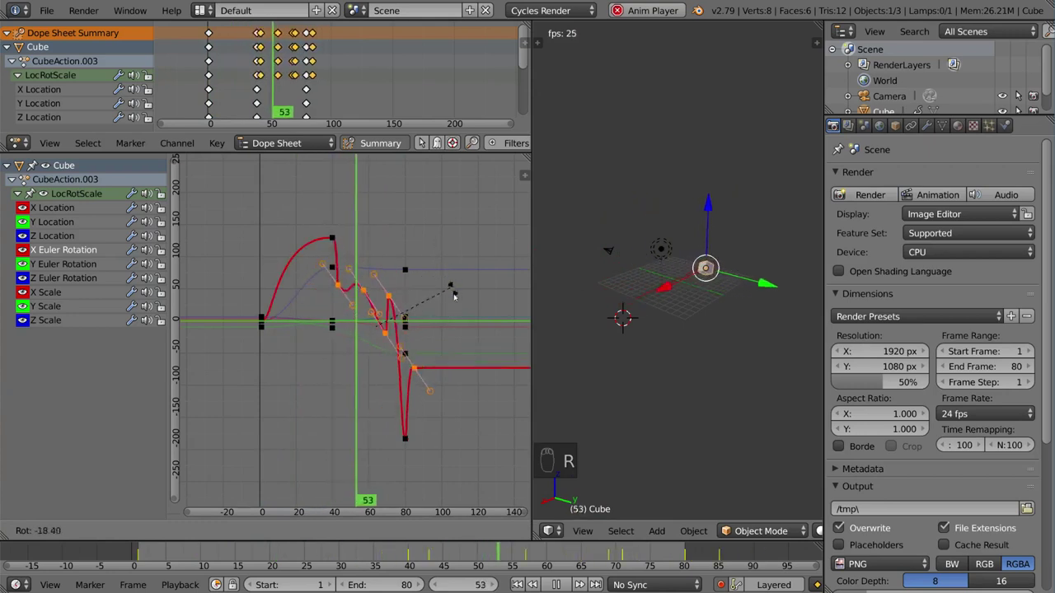
left_click_drag(406, 305, 421, 339)
key("g")
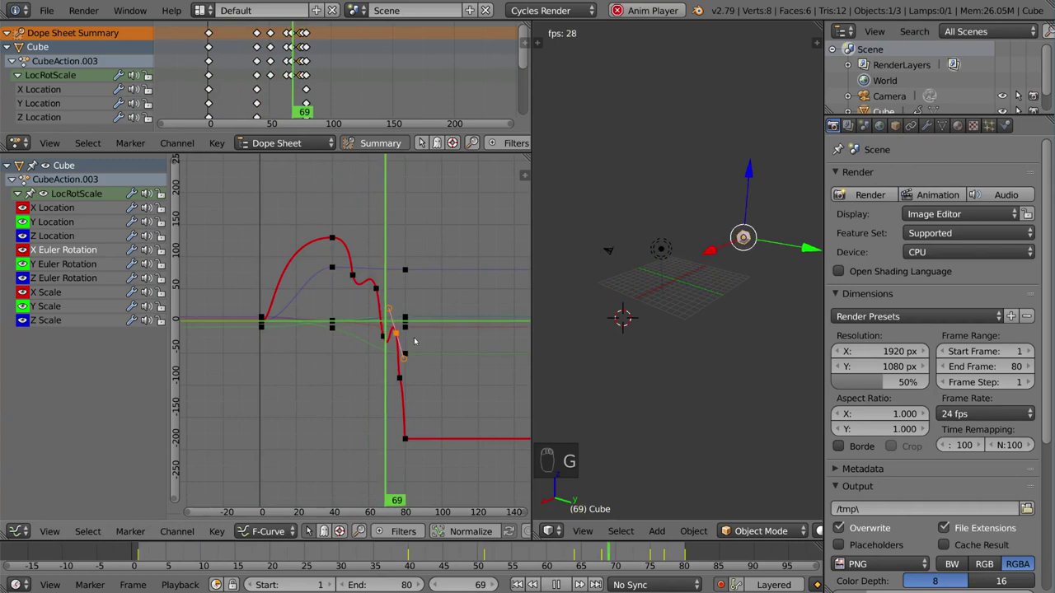
left_click_drag(410, 442, 481, 296)
key("g")
key("g")
key("r")
key("g")
key("r")
key("g")
Keep nudging, rotating and scaling individual wobble keyframes along the curve
left_click_drag(411, 318, 383, 309)
key("g")
key("g")
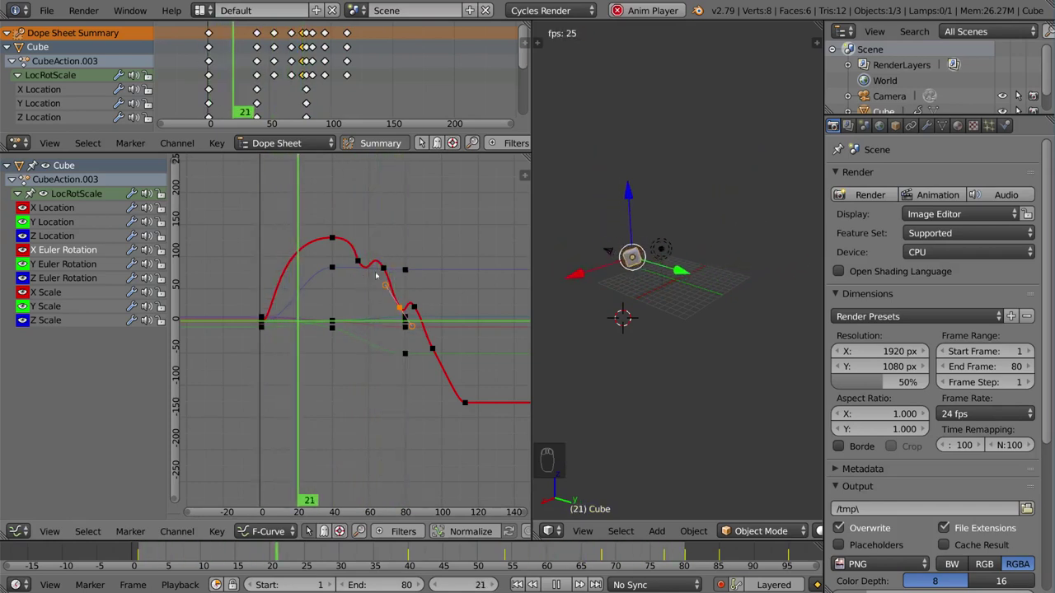
key("g")
left_click_drag(415, 329, 424, 328)
key("g")
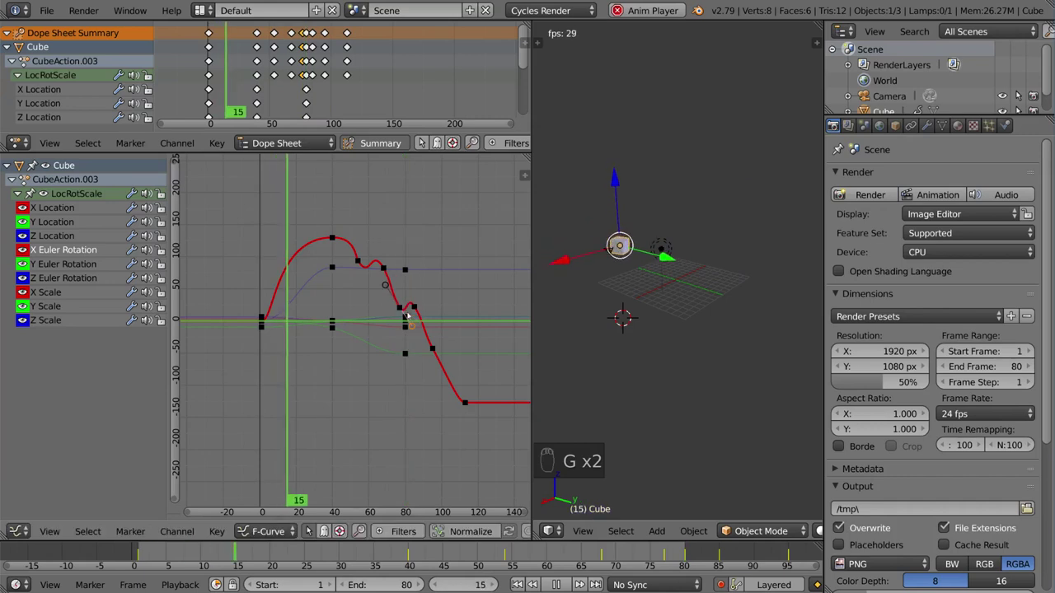
left_click_drag(403, 312, 442, 313)
key("r")
key("s")
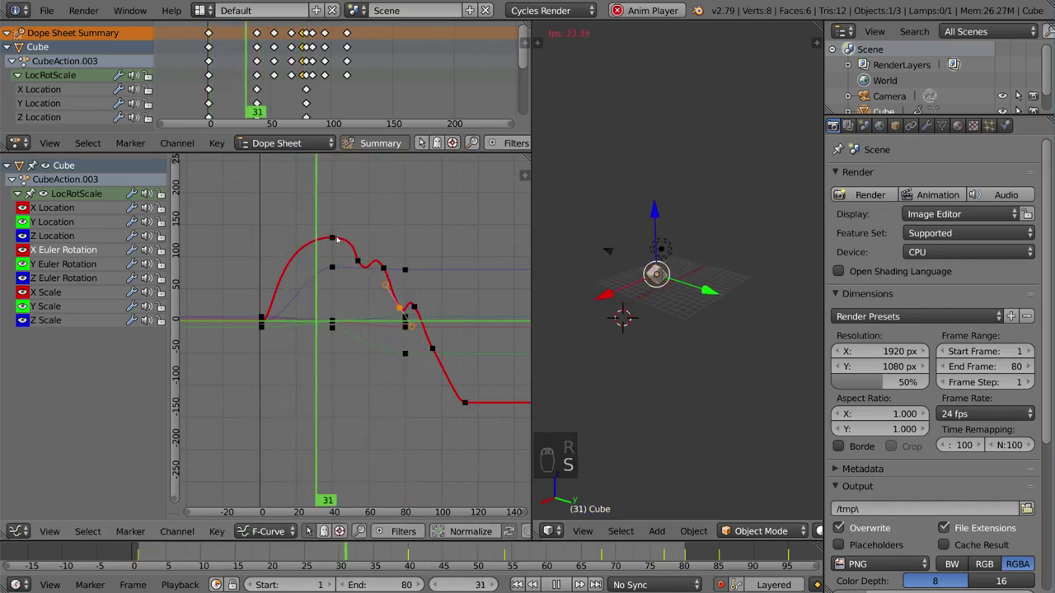
Box-select the extra wavy keyframes and delete them so the curve rises smoothly to frame 80
left_click_drag(340, 241, 377, 412)
key("x")
key("x")
key("x")
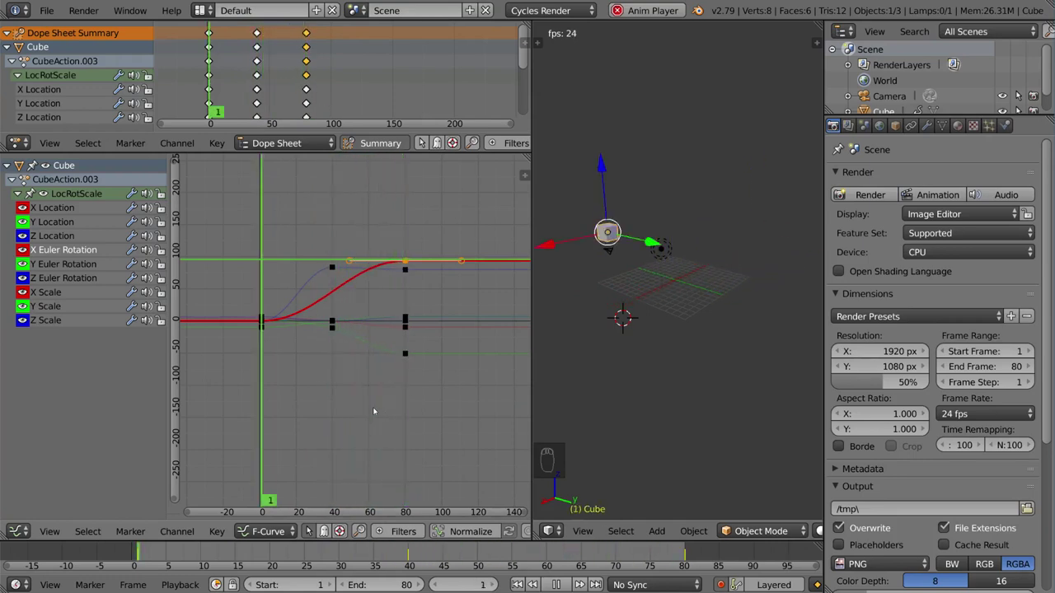
Raise a Z rotation keyframe near frame 20 into a sharp overshoot peak that settles by frame 80
key("v")
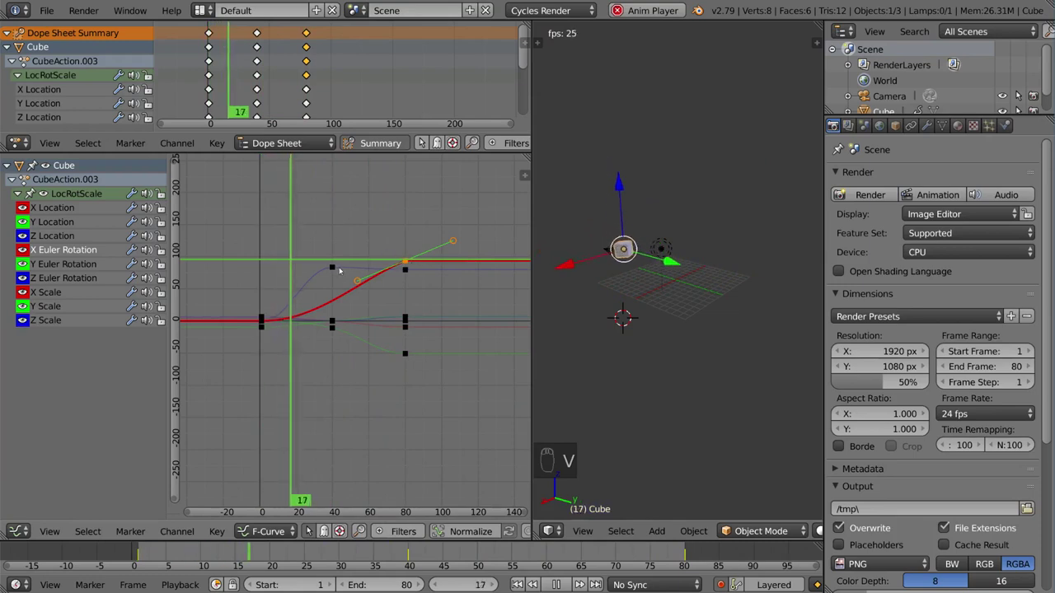
left_click_drag(340, 269, 355, 312)
key("v")
key("g")
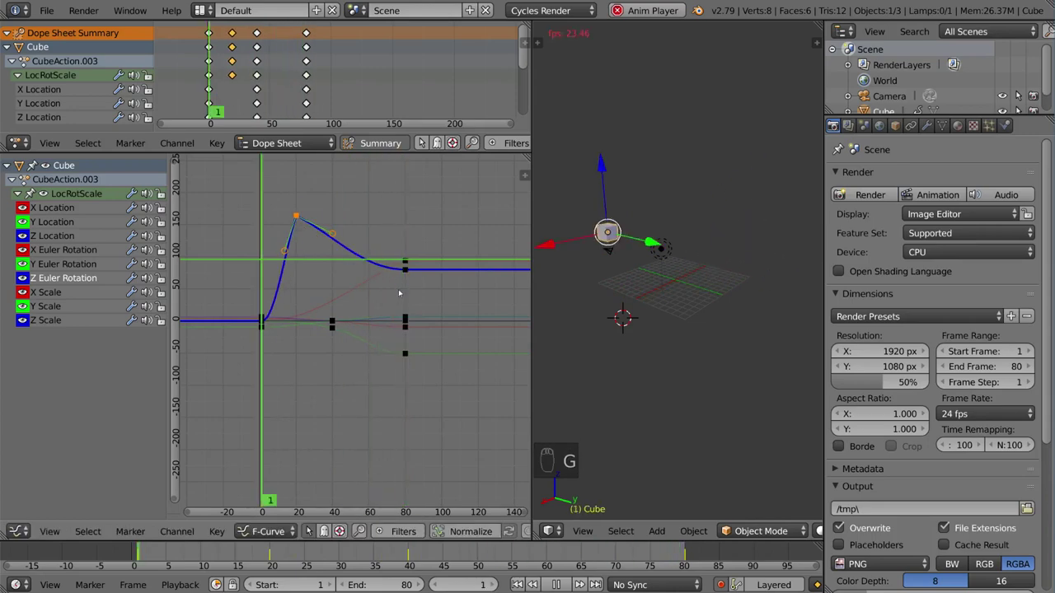
Select every keyframe and switch them to Constant, then Linear interpolation
key("t")
key("a")
key("a")
key("t")
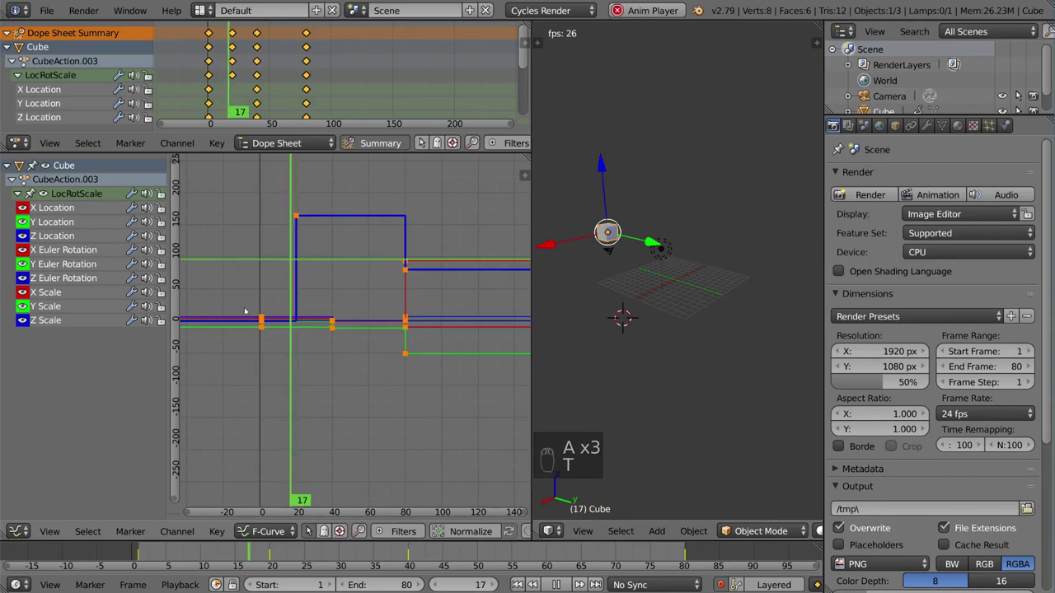
key("t")
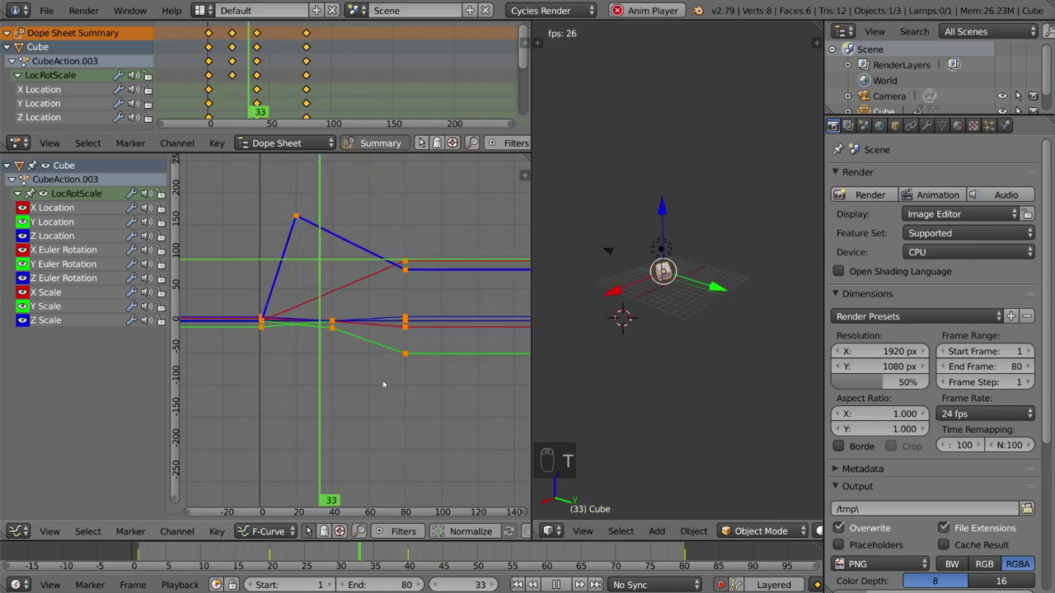
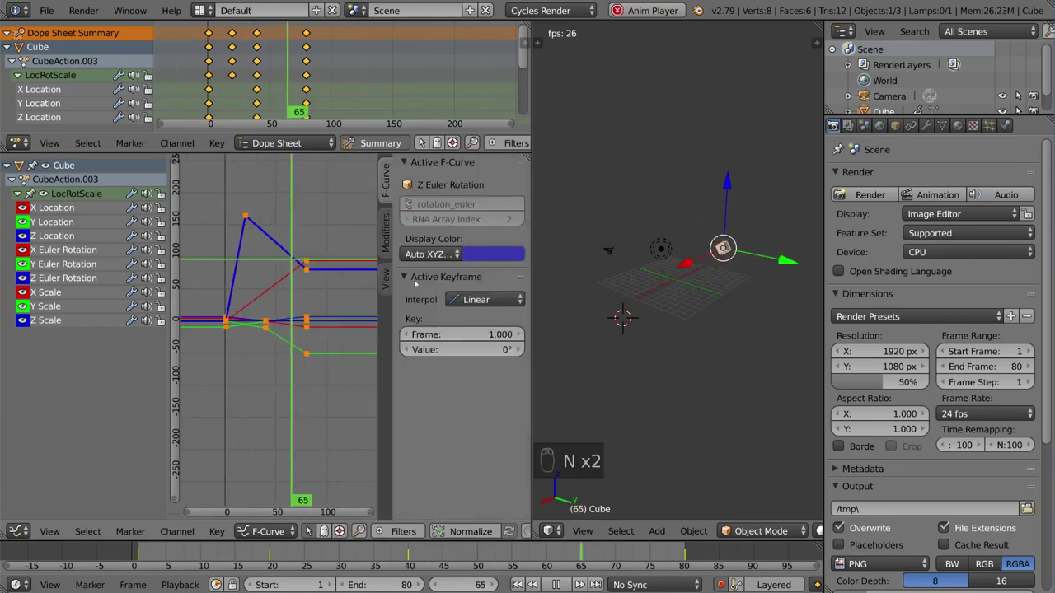
Return all keyframes to smooth Bezier interpolation
left_click_drag(394, 235, 267, 234)
key("t")
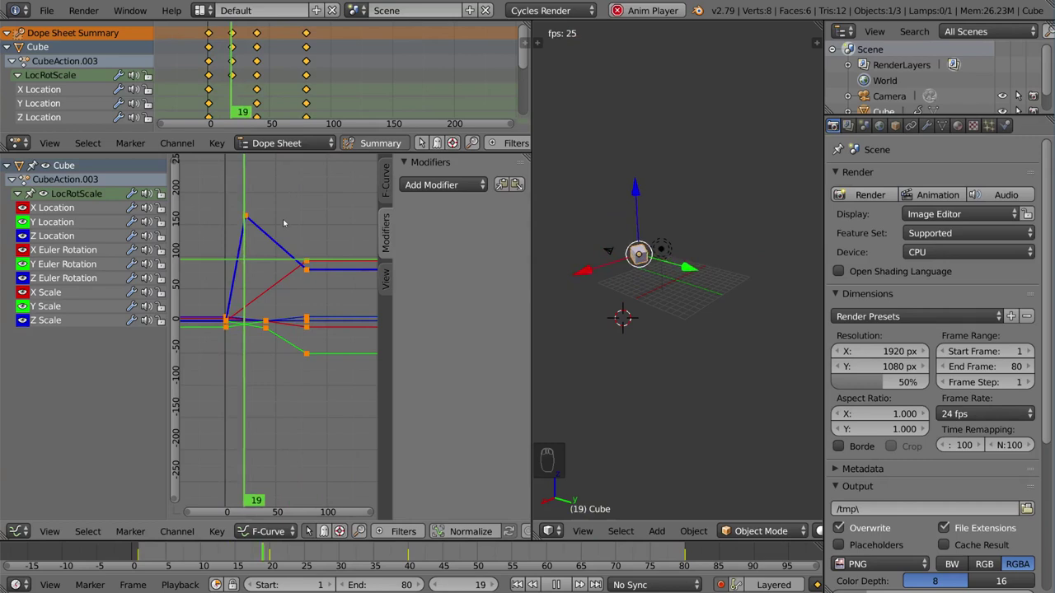
key("t")
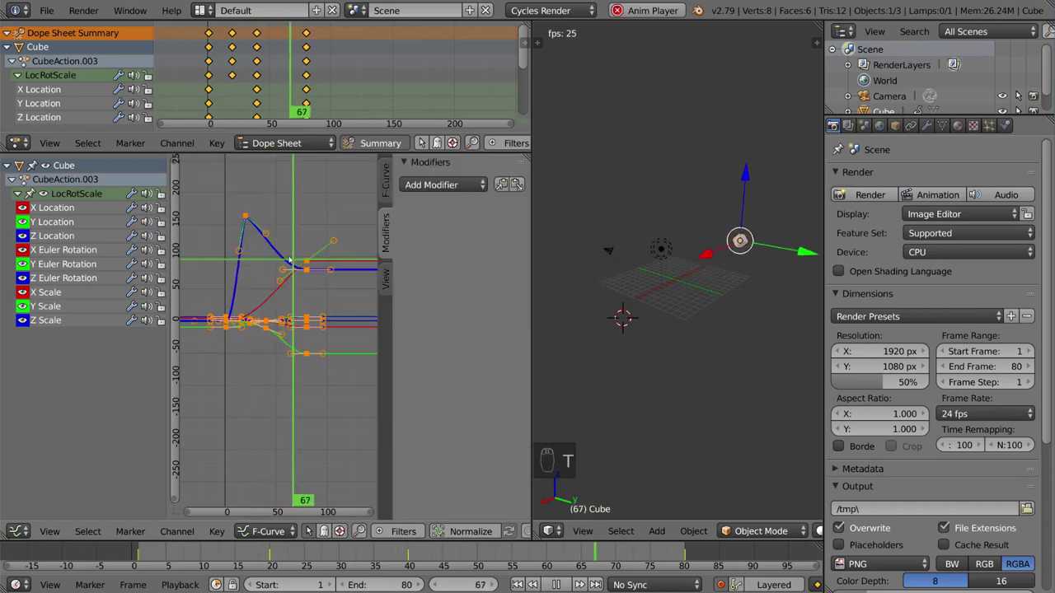
key("v")
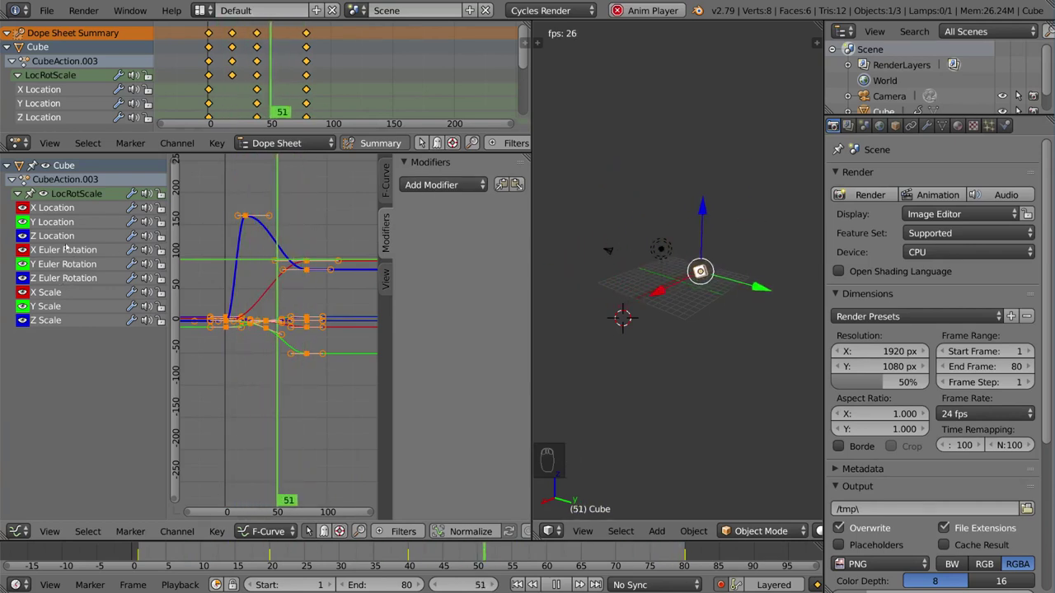
Hide every curve except X Euler Rotation and raise its later keys so it climbs steeply
left_click_drag(69, 253, 316, 270)
key("shift+h")
left_click_drag(310, 263, 315, 187)
key("g")
left_click_drag(315, 186, 734, 231)
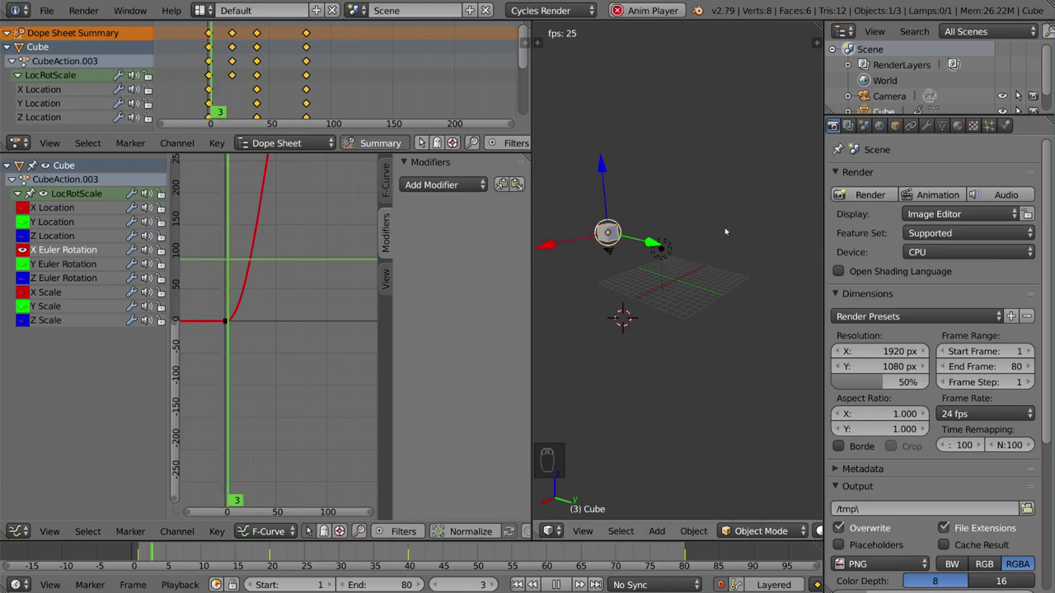
Frame the X rotation curve and add a Noise modifier so the whole curve jitters
key("g")
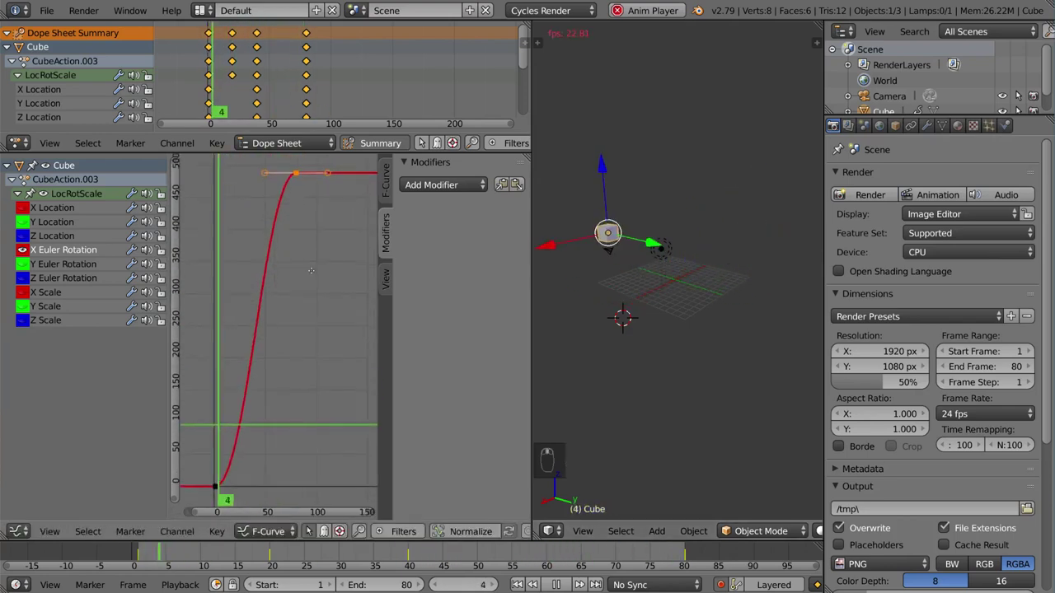
left_click_drag(464, 188, 474, 239)
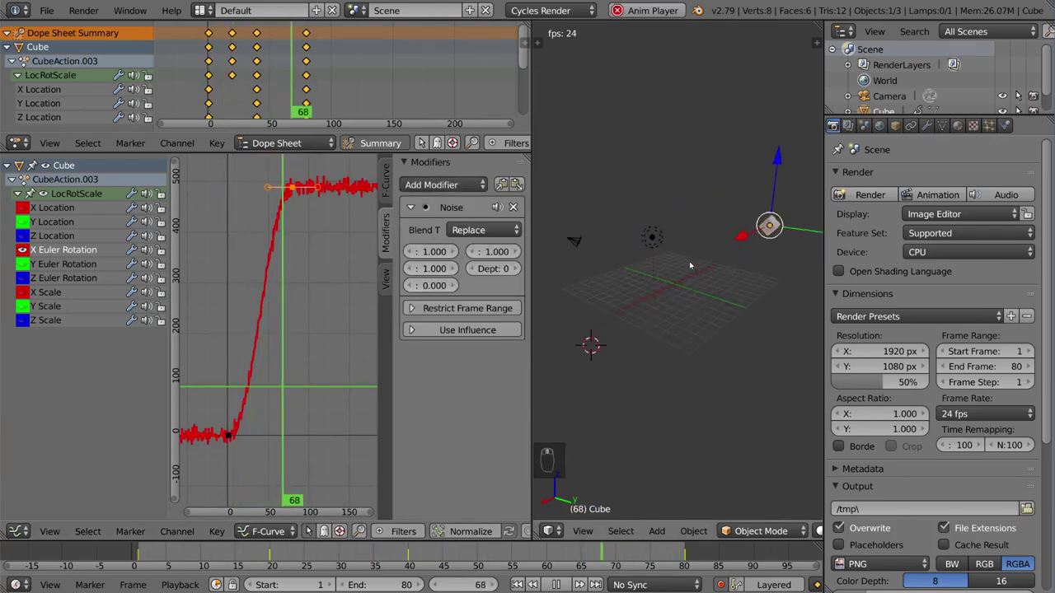
key("Home")
Raise the Noise modifier strength to about 6.8 and restrict it to frames 0 through 10
left_click(426, 140)
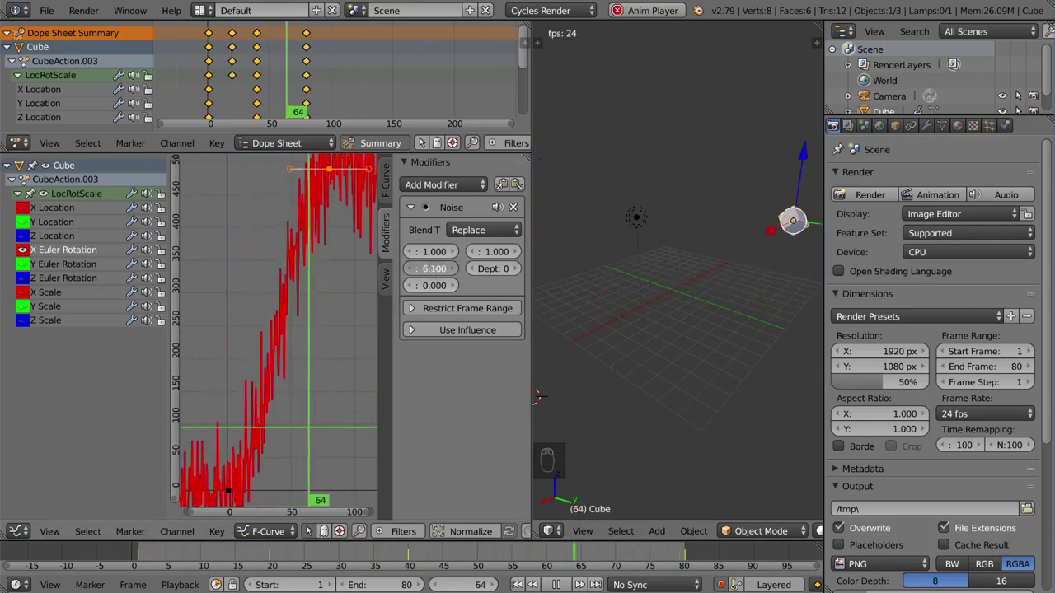
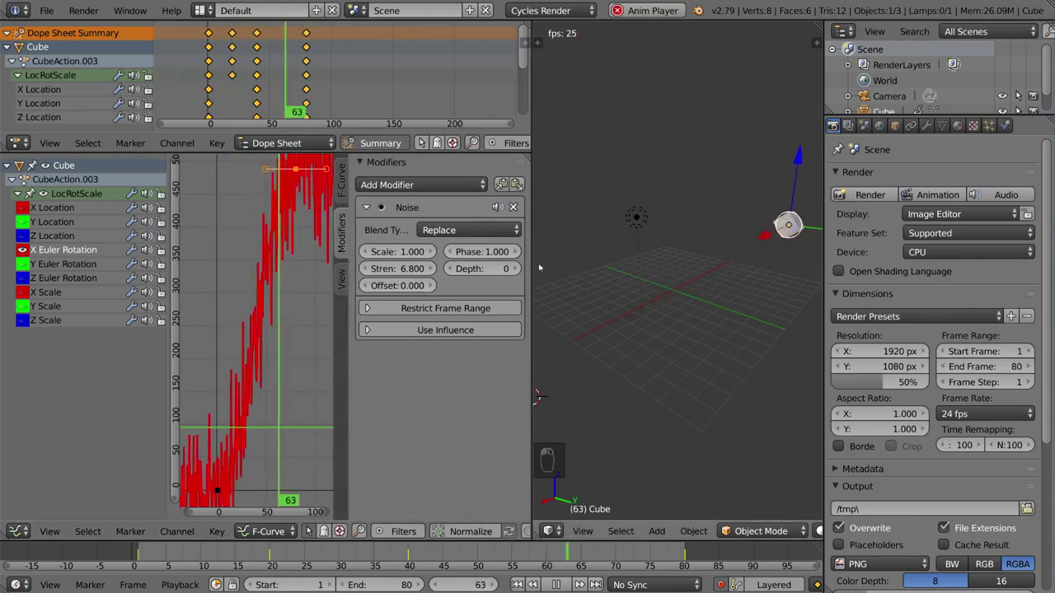
Set the noise range to frames 50–80, then add a Cycles modifier so the curve repeats as a sawtooth
left_click_drag(539, 268, 492, 335)
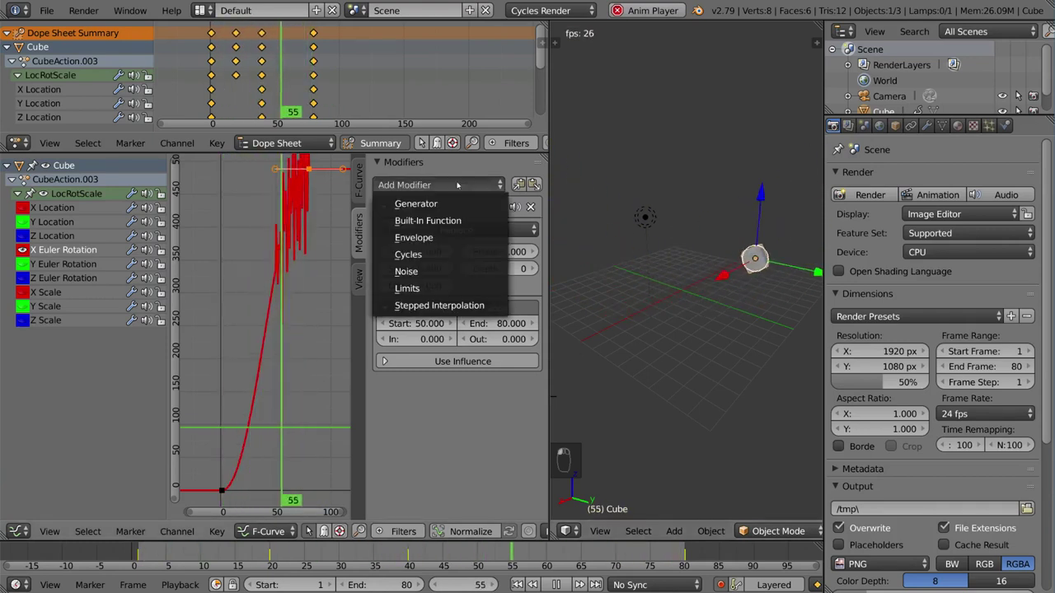
left_click_drag(540, 208, 277, 300)
left_click_drag(297, 265, 294, 257)
left_click_drag(293, 257, 692, 291)
key("g")
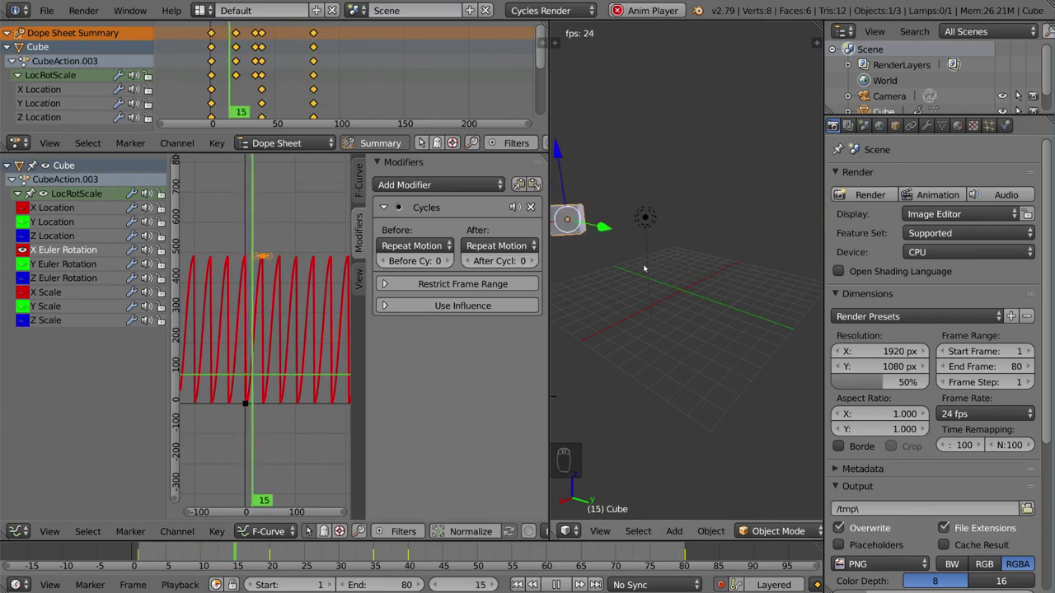